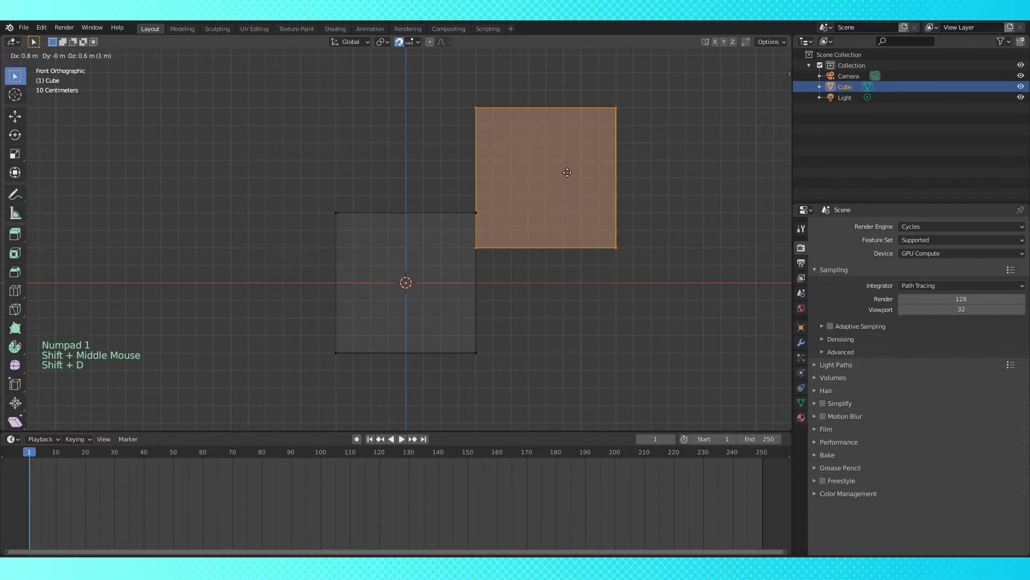
# Step: Shape the copied block into a thin horn and seat it on the head's top corner
pyautogui.press('a')
pyautogui.press('a')
pyautogui.press('c')
pyautogui.press('g')
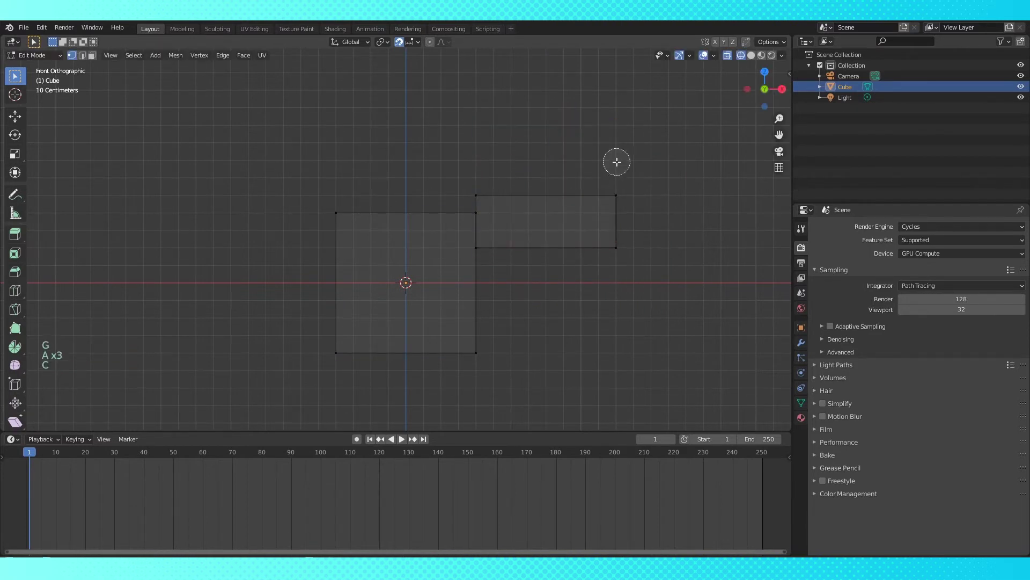
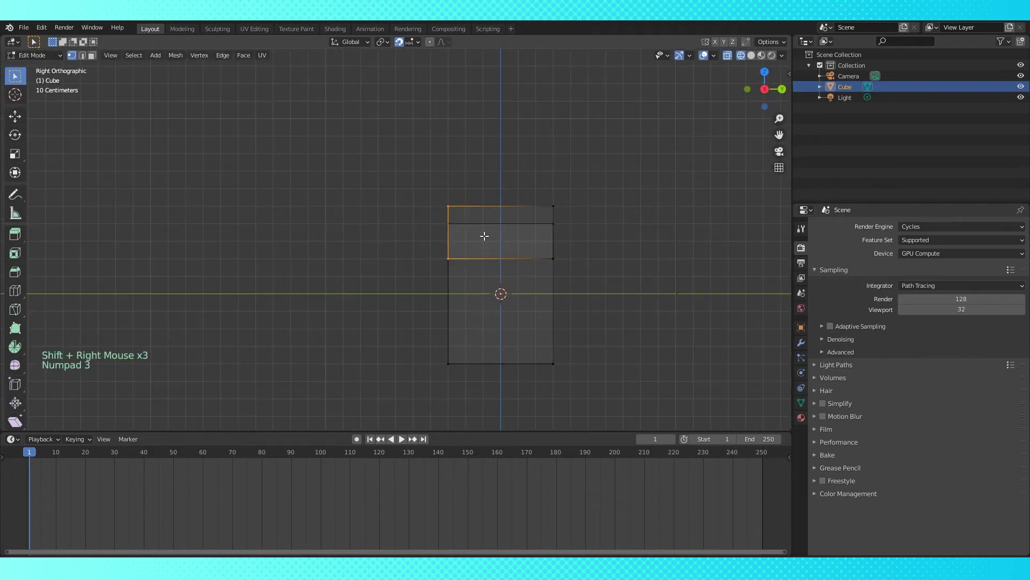
pyautogui.press('g')
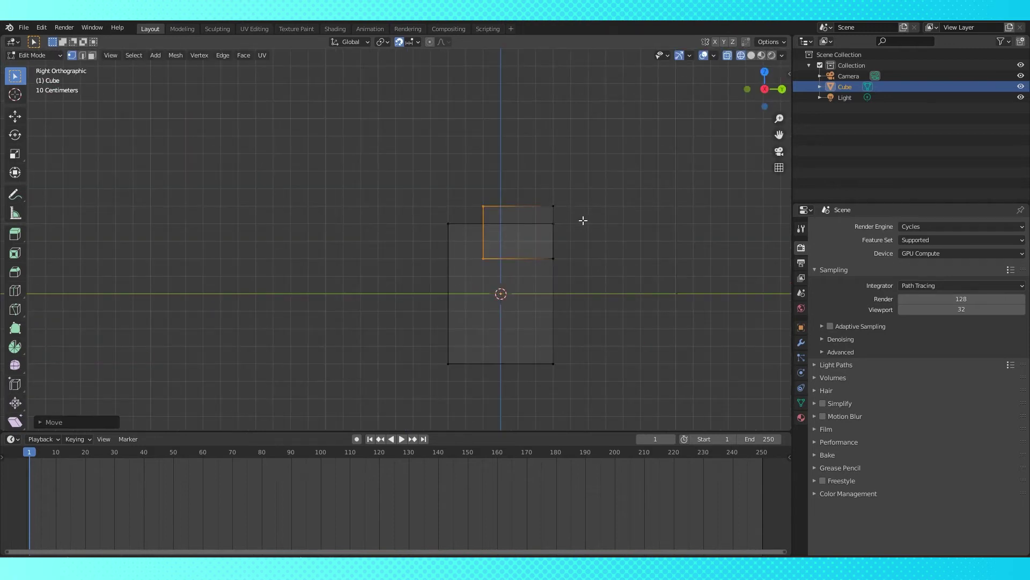
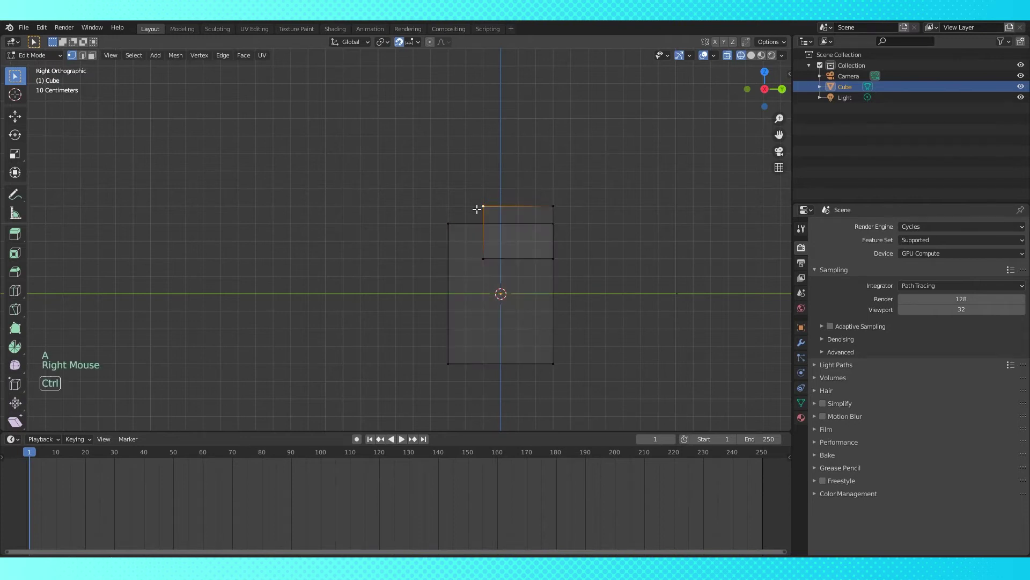
pyautogui.press('ctrl+l')
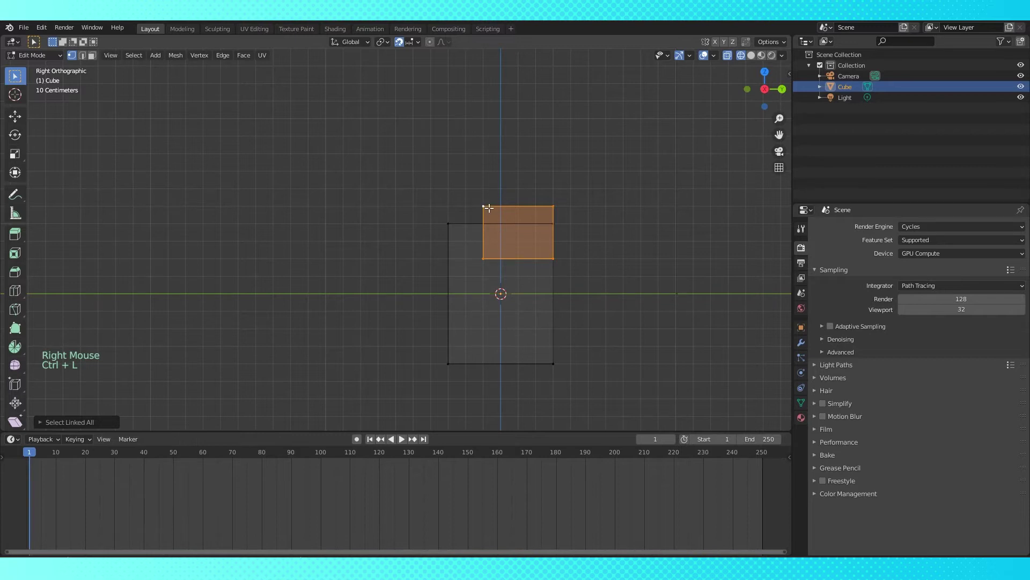
pyautogui.press('c')
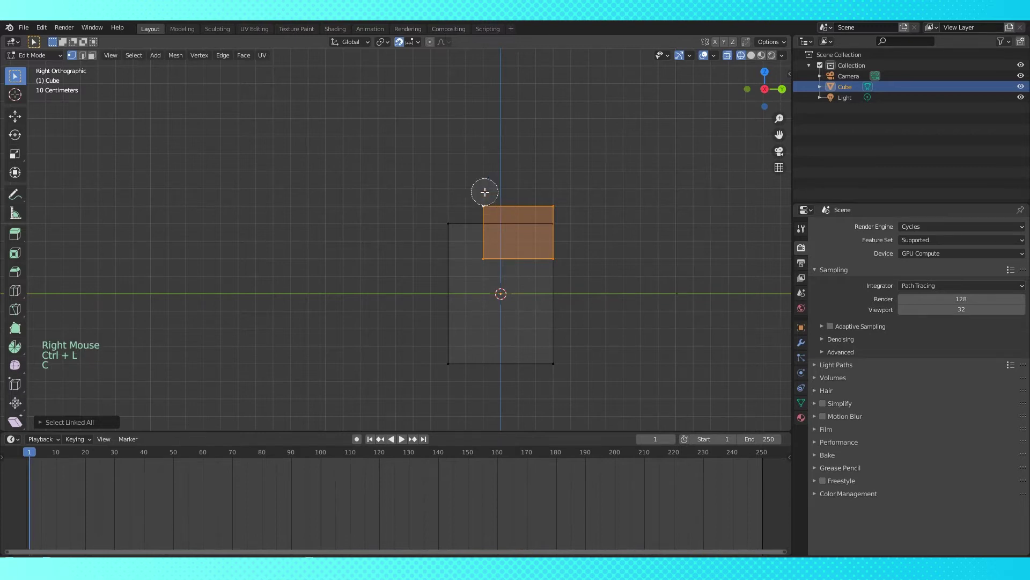
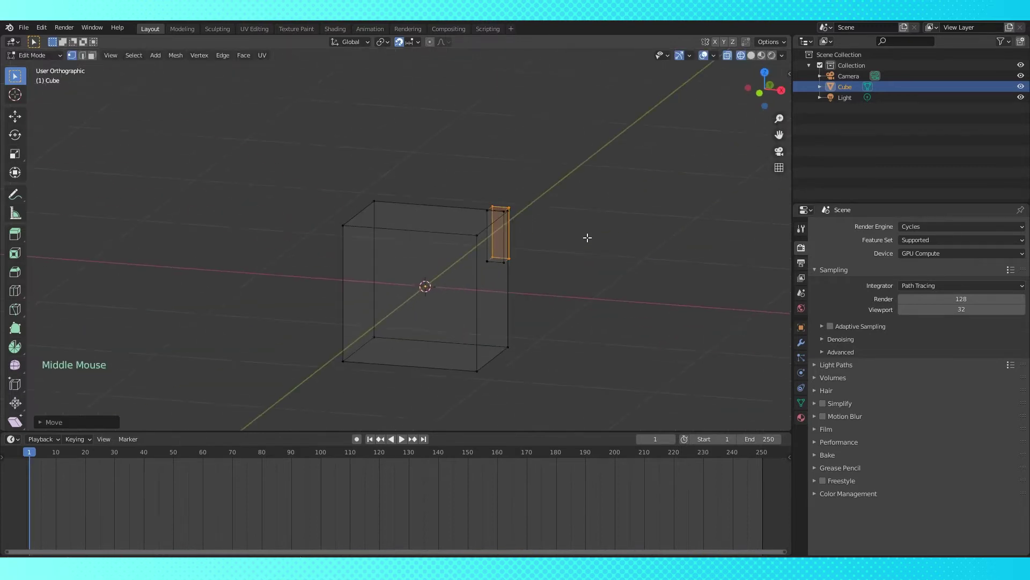
# Step: Duplicate the horn with Shift+D and place the copy on the head's opposite top corner
pyautogui.press('ctrl+"')
pyautogui.press('ctrl+;')
pyautogui.press('ctrl+l')
pyautogui.press('shift+d')
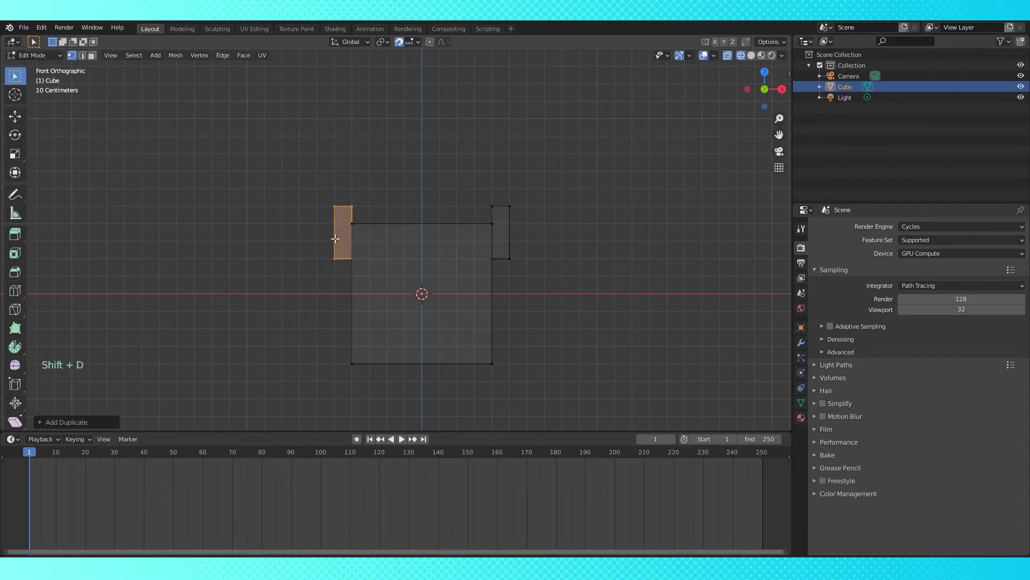
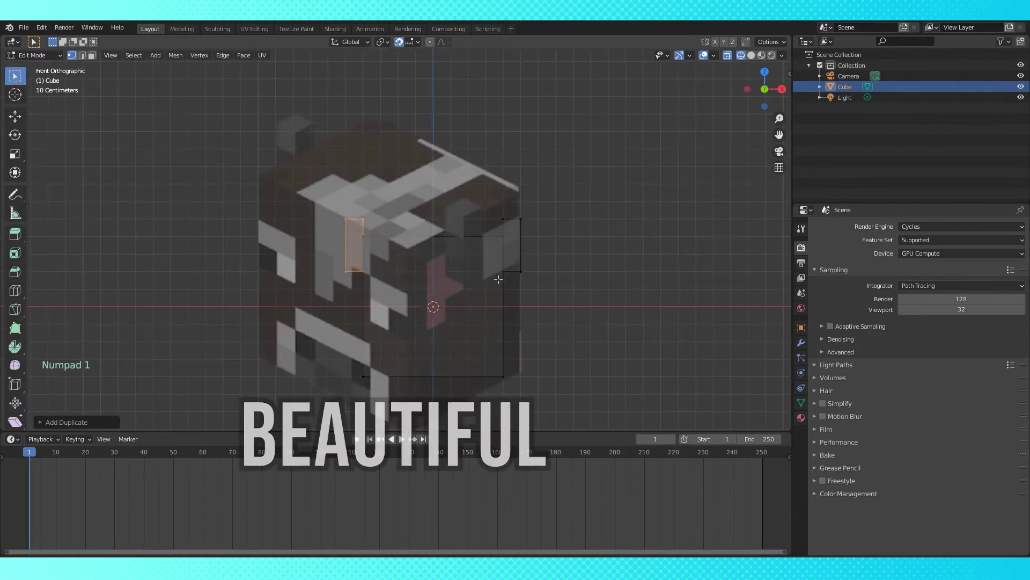
# Step: Rename the Cube object to Head in the Outliner and return to Object Mode
pyautogui.doubleClick(849, 91)
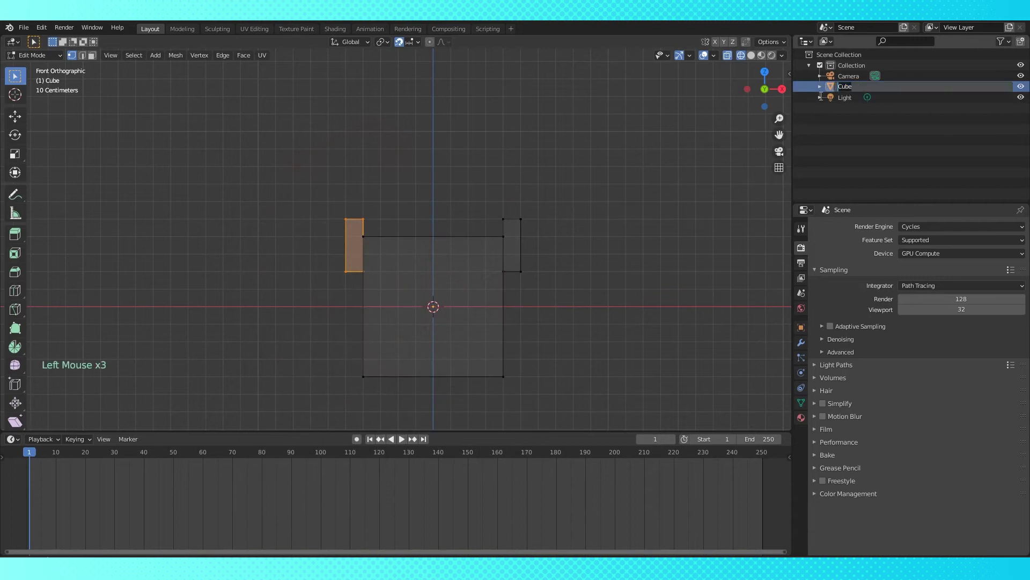
pyautogui.press('Tab')
pyautogui.rightClick(627, 238)
pyautogui.scroll(-3)
pyautogui.middleClick(591, 249)
pyautogui.press('KP_3')
pyautogui.middleClick(509, 274)
# Step: Add a new cube mesh for the body and move it beside the head
pyautogui.press('shift+a')
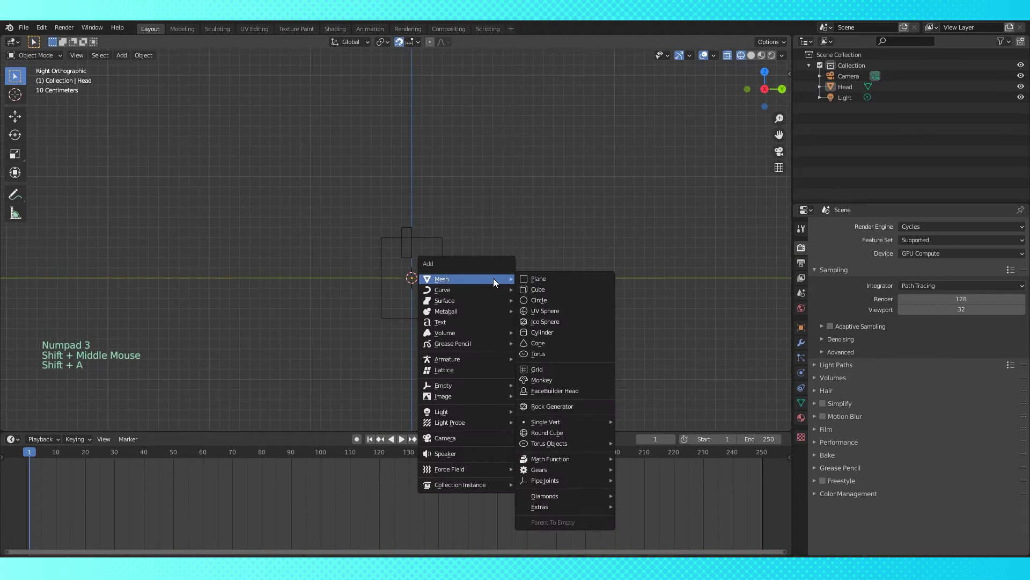
pyautogui.middleClick(514, 250)
pyautogui.press('g')
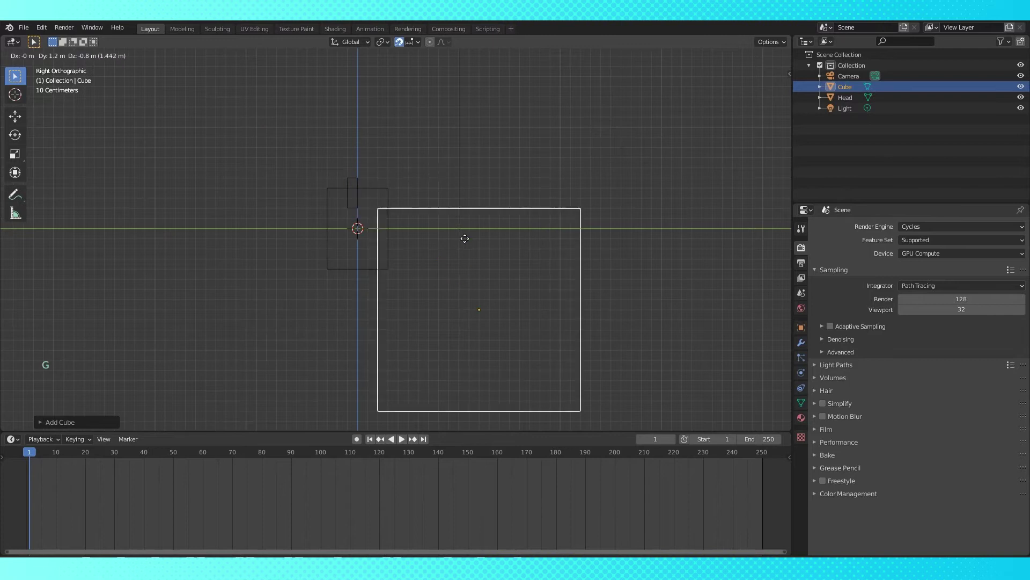
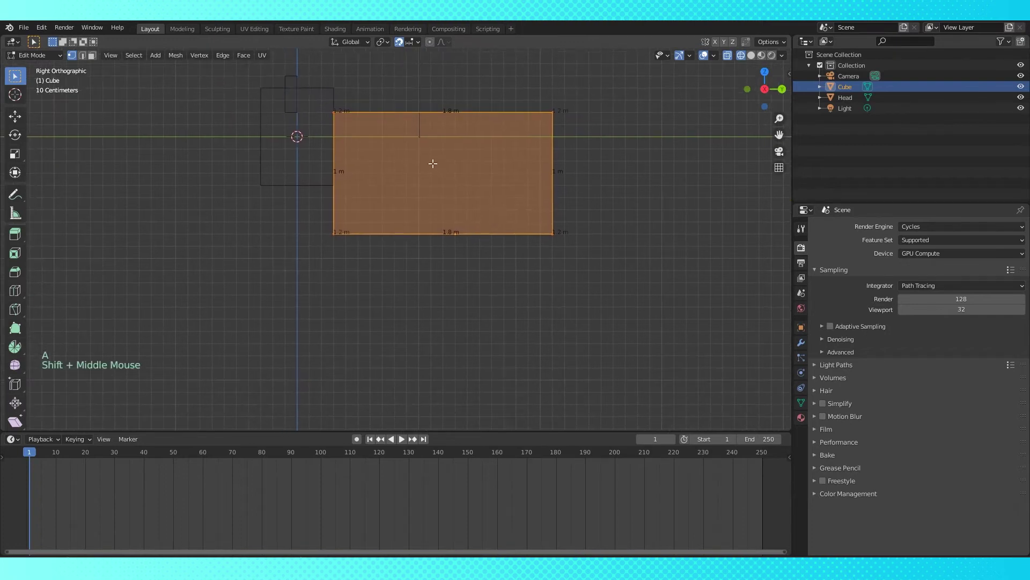
# Step: Duplicate the body geometry with Shift+D and lower it one metre to start a leg block
pyautogui.press('shift+d')
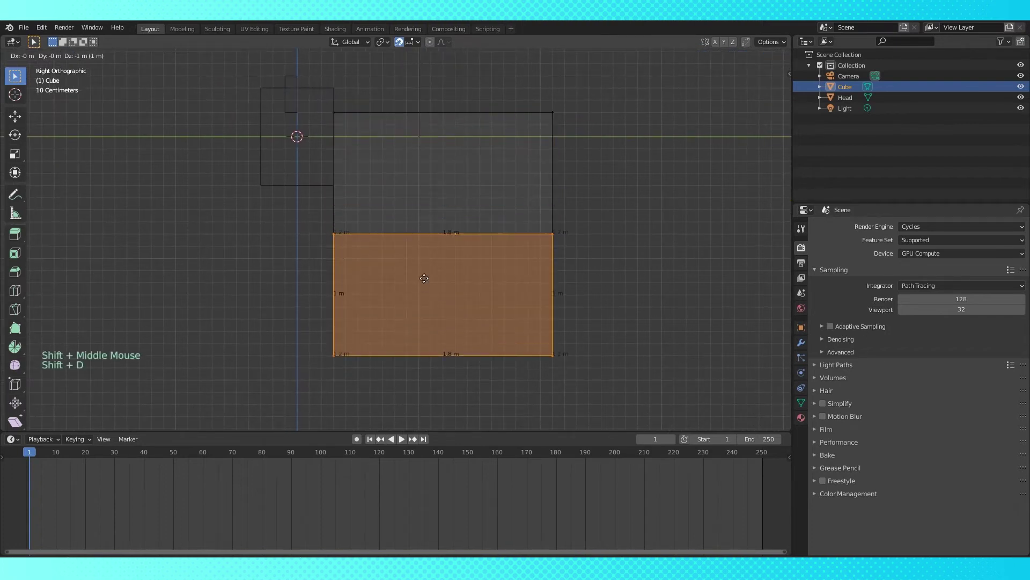
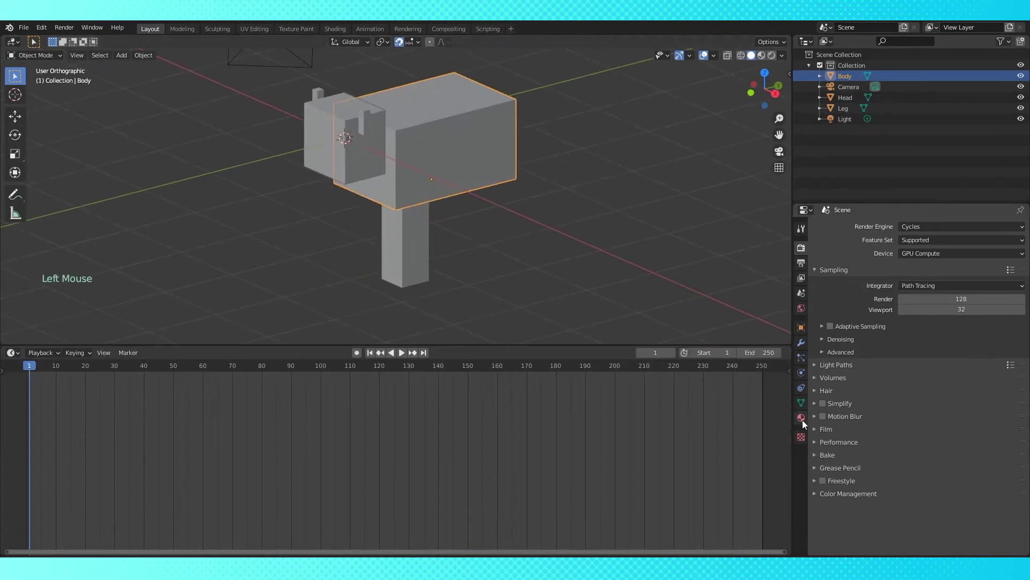
# Step: Create a new material on Body in Material Properties and name it Cow skin
pyautogui.click(806, 425)
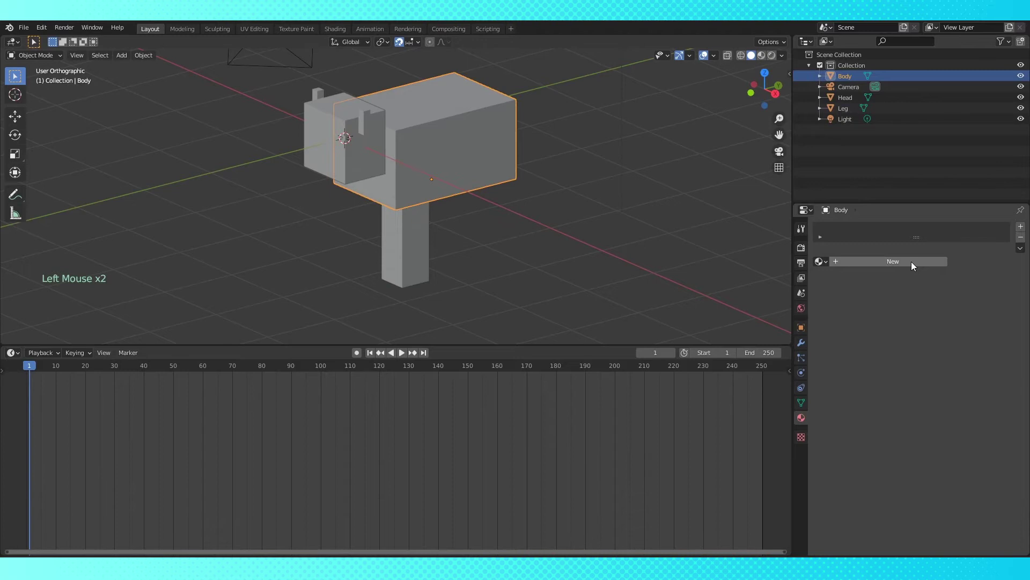
pyautogui.click(914, 265)
pyautogui.click(882, 262)
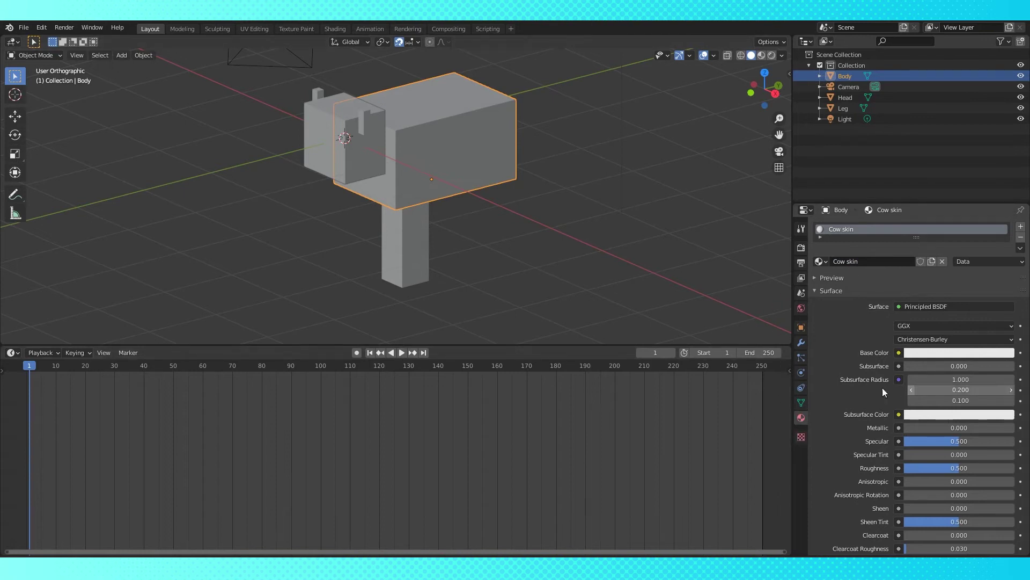
pyautogui.click(17, 353)
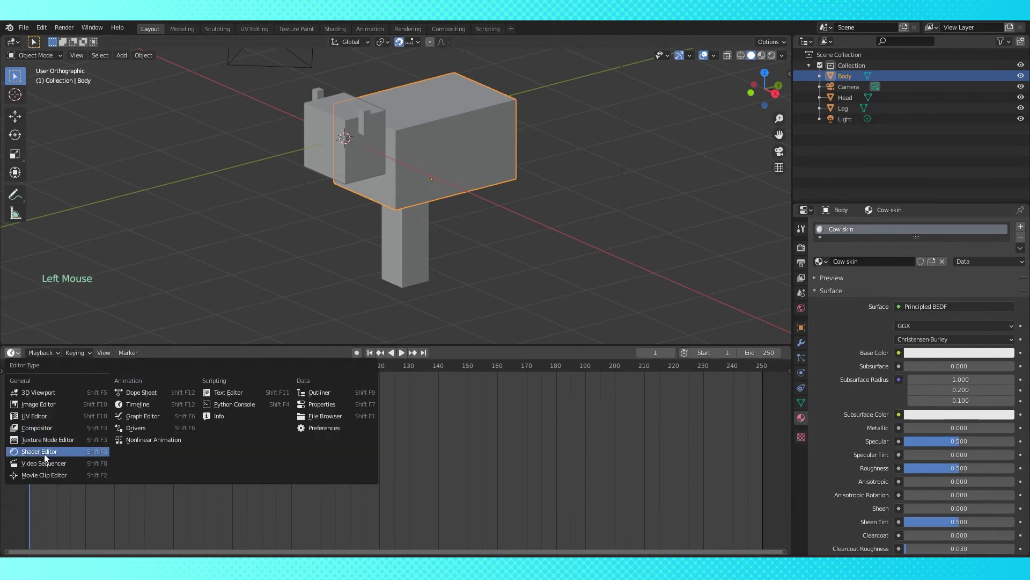
# Step: In the Shader Editor add an Image Texture node loading cow skin.png into the material
pyautogui.scroll(3)
pyautogui.click(377, 454)
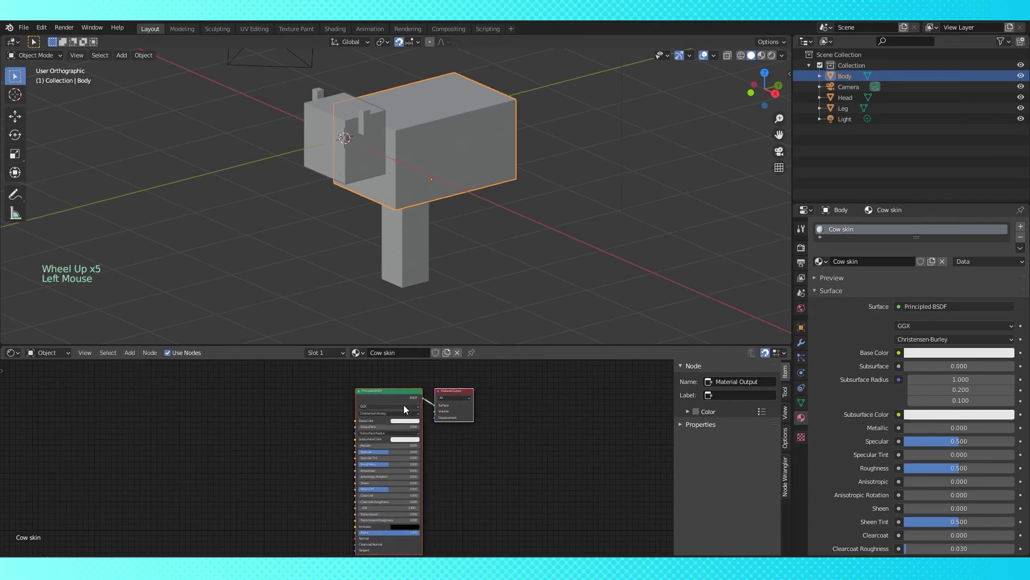
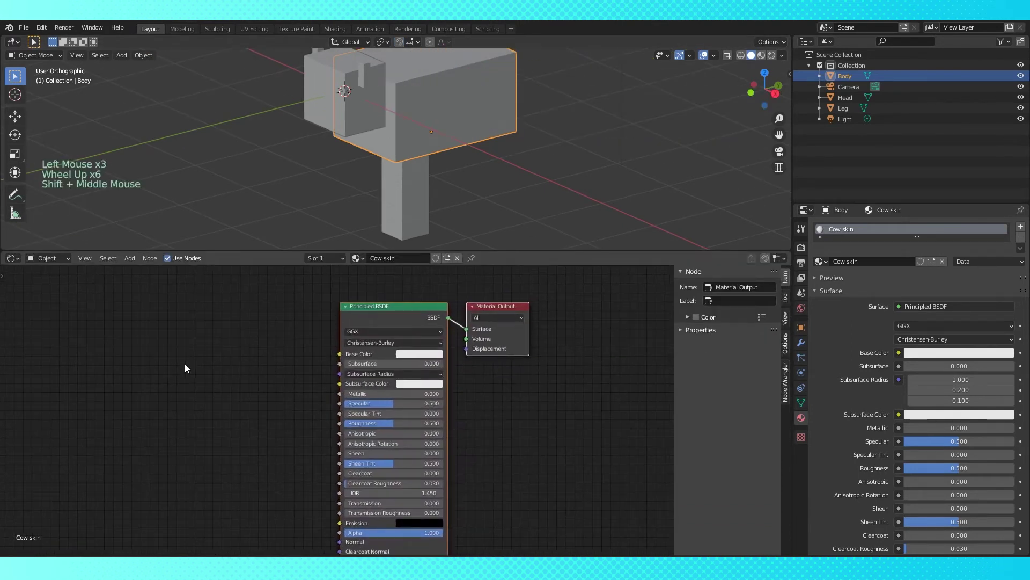
pyautogui.middleClick(230, 367)
pyautogui.press('shift+a')
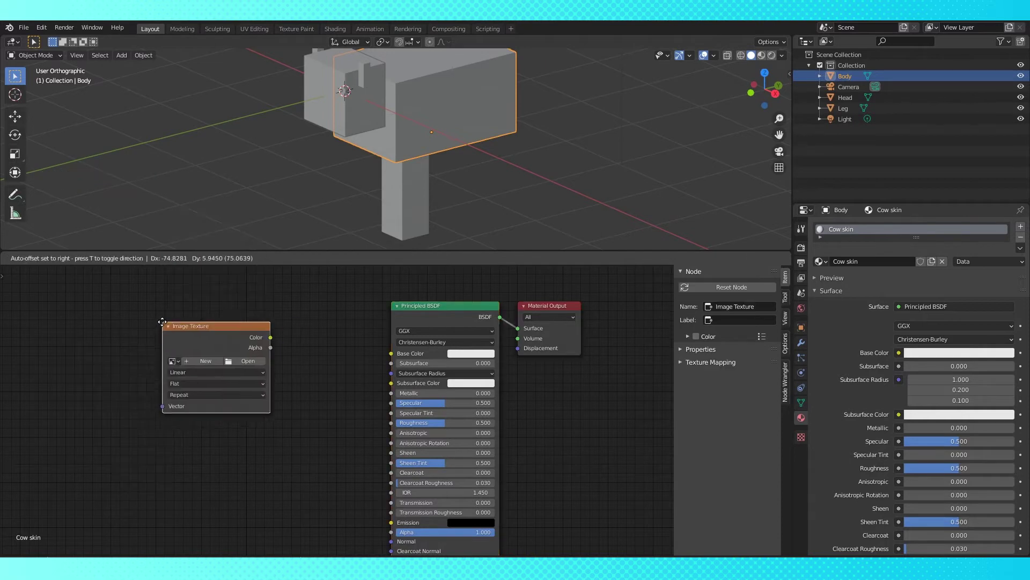
pyautogui.click(254, 364)
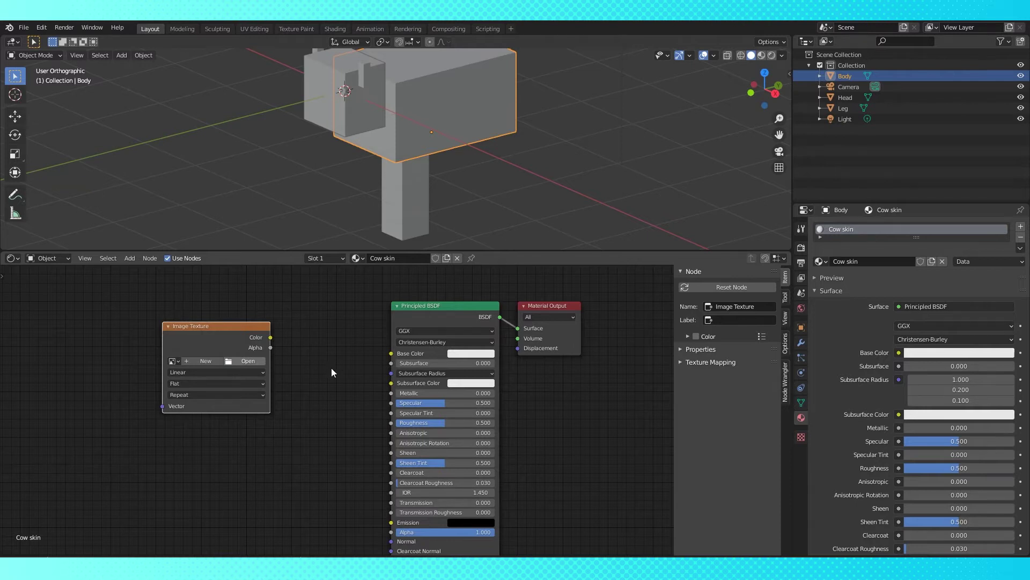
pyautogui.click(273, 340)
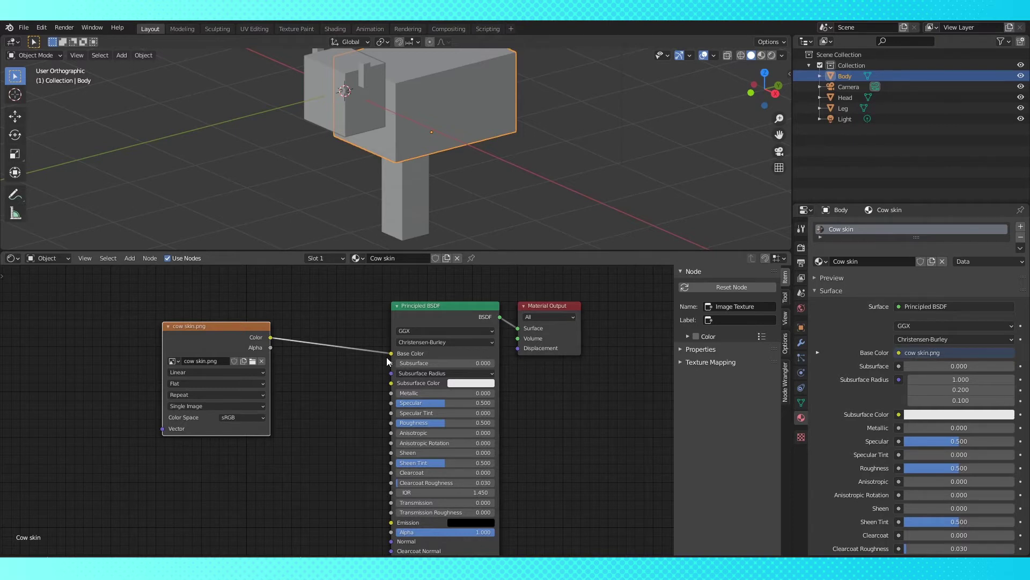
# Step: Set the texture's interpolation and view the body in Material Preview showing the cow patches
pyautogui.click(259, 376)
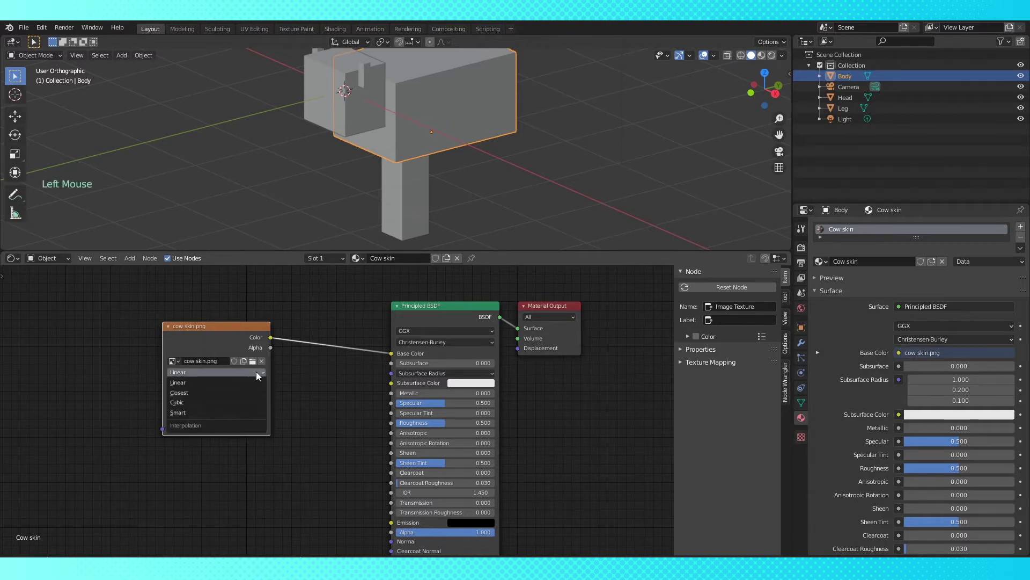
pyautogui.click(710, 123)
pyautogui.scroll(-3)
pyautogui.scroll(-3)
pyautogui.middleClick(529, 163)
pyautogui.middleClick(506, 181)
pyautogui.scroll(3)
# Step: Make the Head object active to assign it the Cow skin material
pyautogui.rightClick(372, 157)
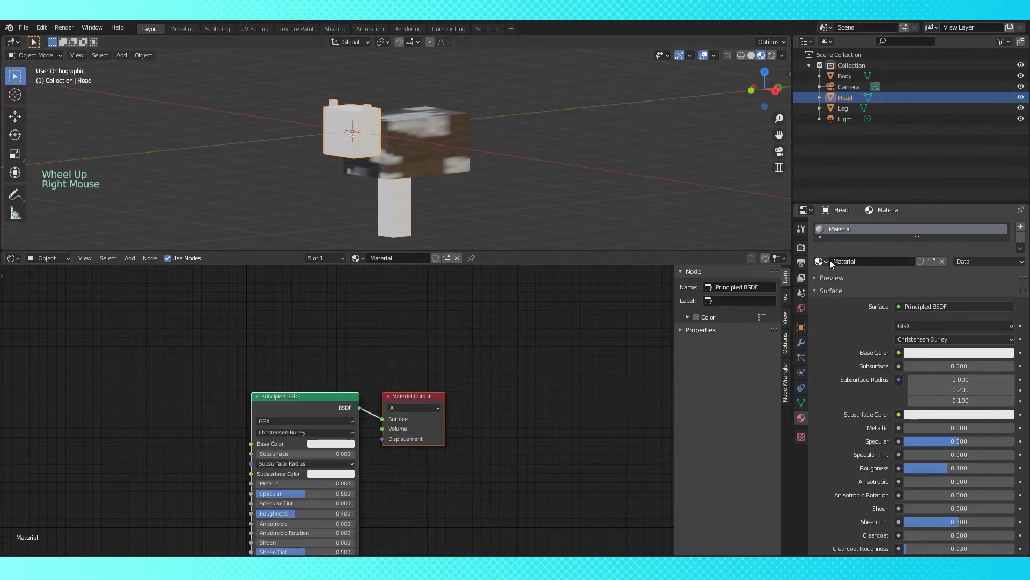
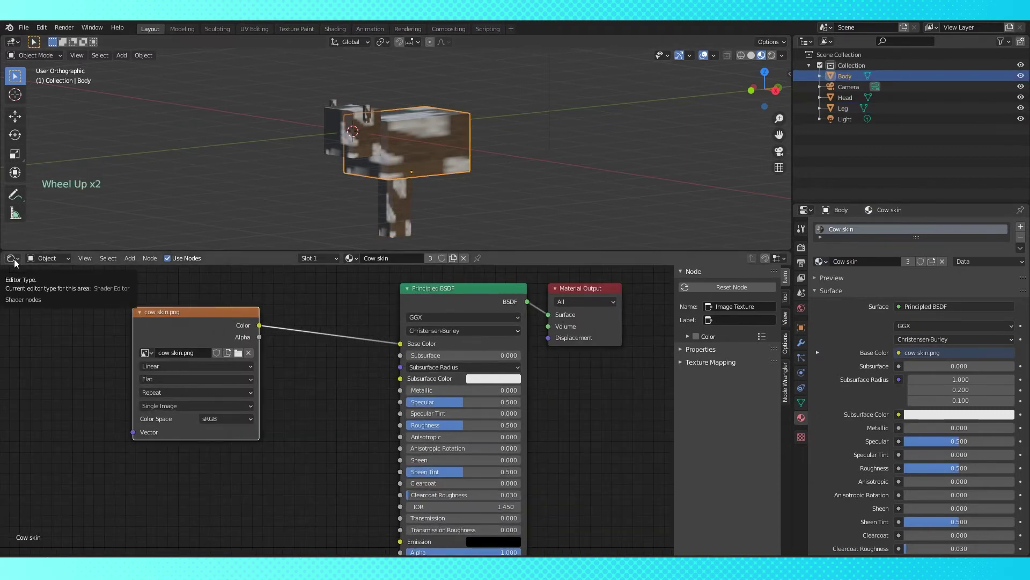
# Step: Show cow skin.png in an Image Editor in the lower area and inspect the body
pyautogui.click(18, 263)
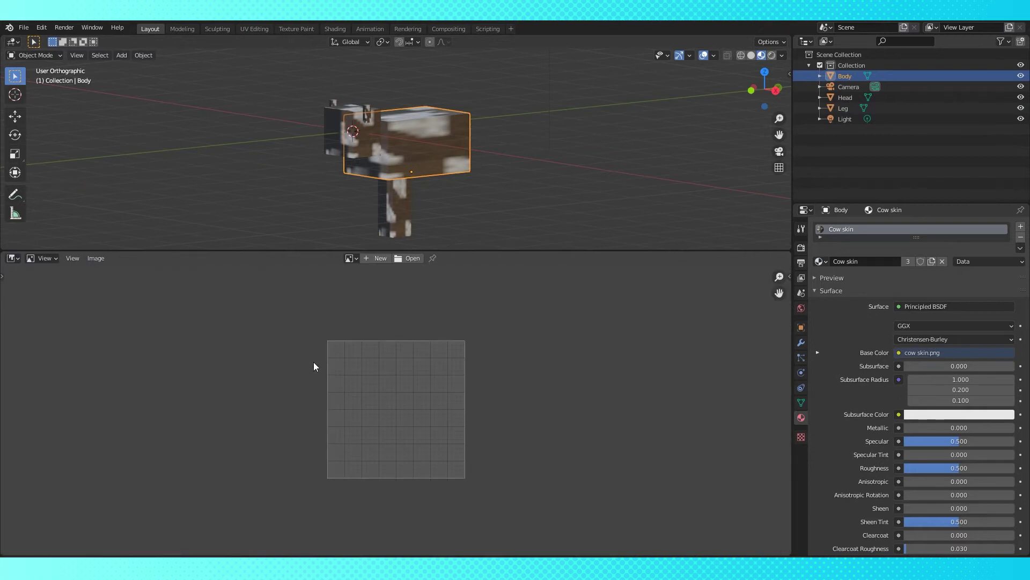
pyautogui.click(359, 261)
pyautogui.scroll(3)
pyautogui.scroll(-3)
pyautogui.scroll(-3)
pyautogui.middleClick(415, 142)
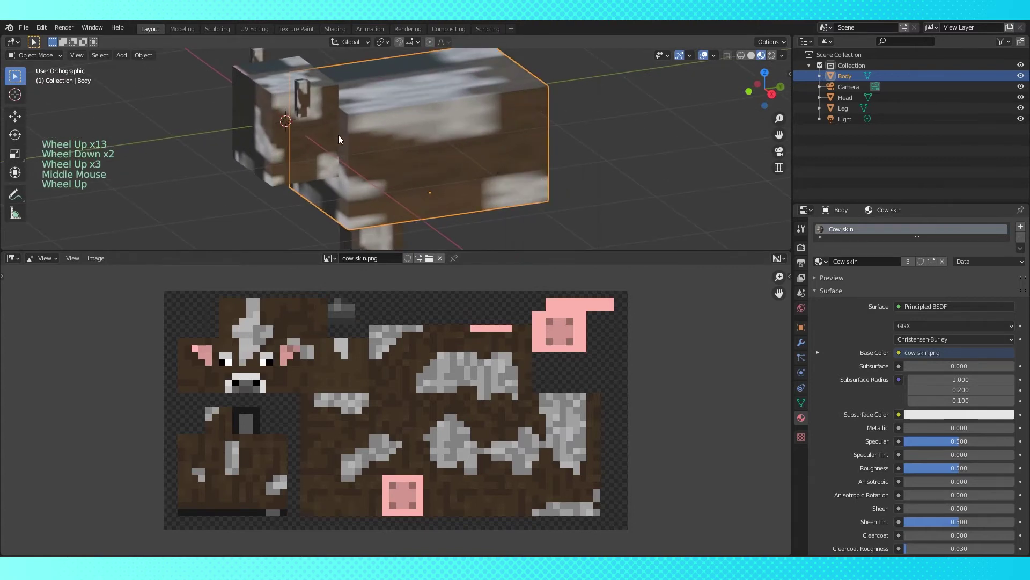
# Step: Set the Image Texture node interpolation to Closest for crisp pixels, then return the lower area to the image view
pyautogui.click(22, 260)
pyautogui.scroll(3)
pyautogui.scroll(3)
pyautogui.click(216, 361)
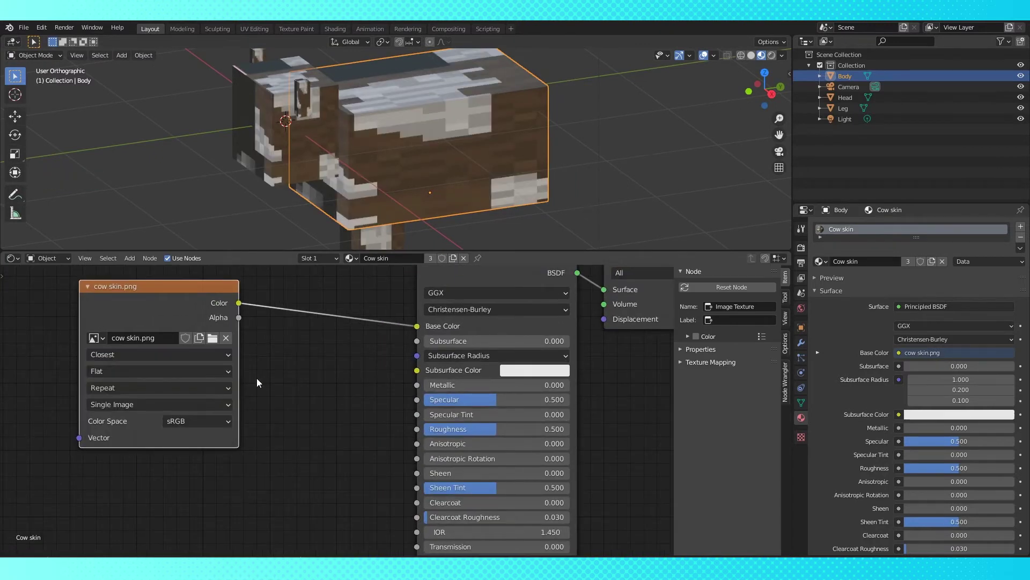
pyautogui.middleClick(480, 190)
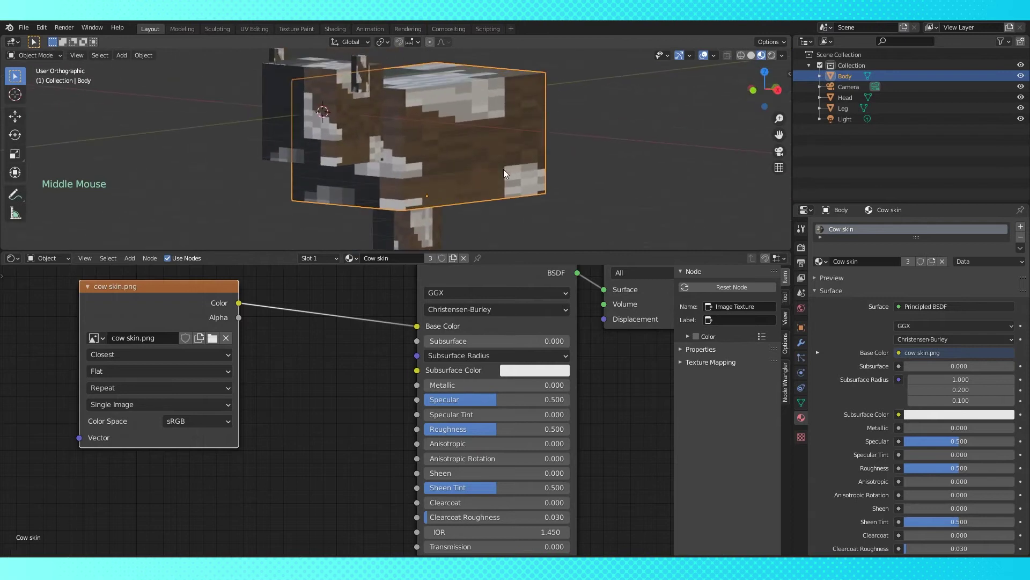
pyautogui.click(169, 296)
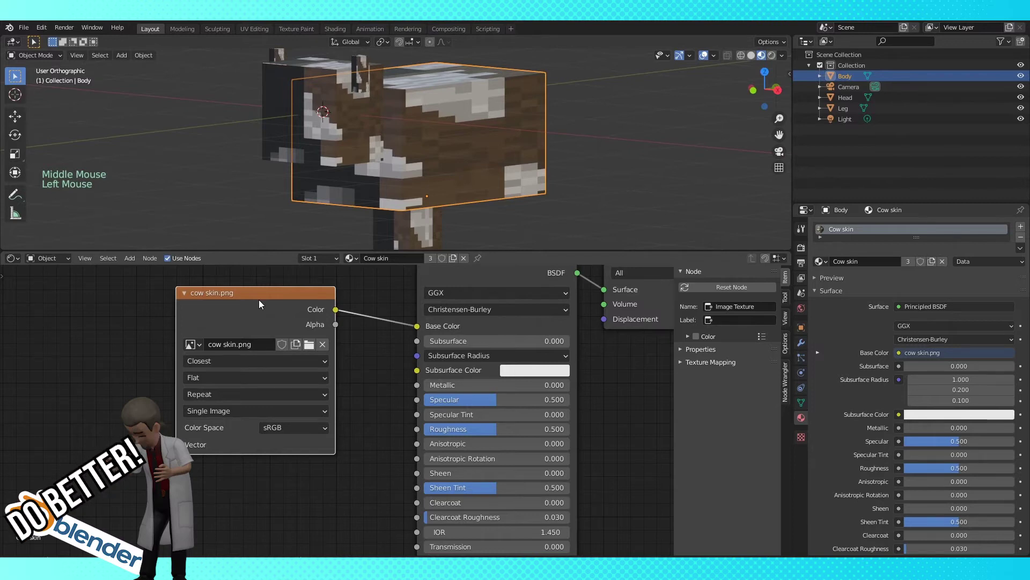
pyautogui.click(24, 258)
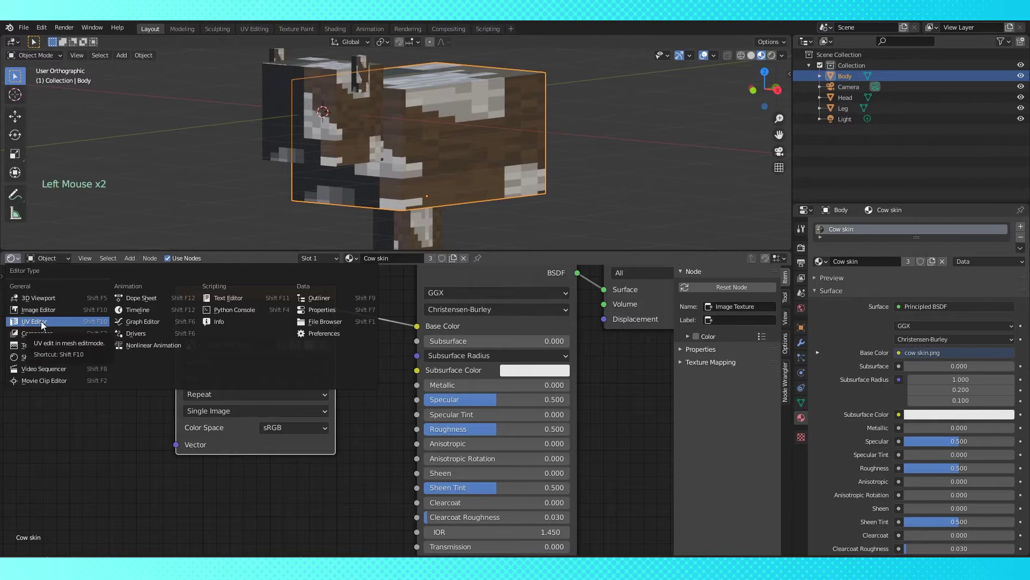
pyautogui.middleClick(541, 127)
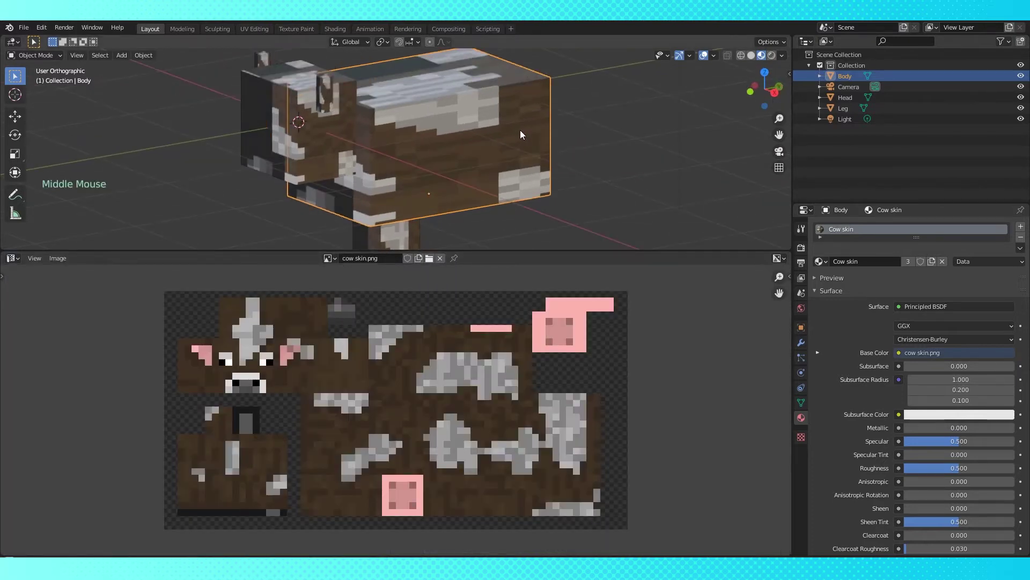
# Step: Enter Edit Mode on the body, mark seams, select all faces and bring up UV unwrapping
pyautogui.middleClick(461, 151)
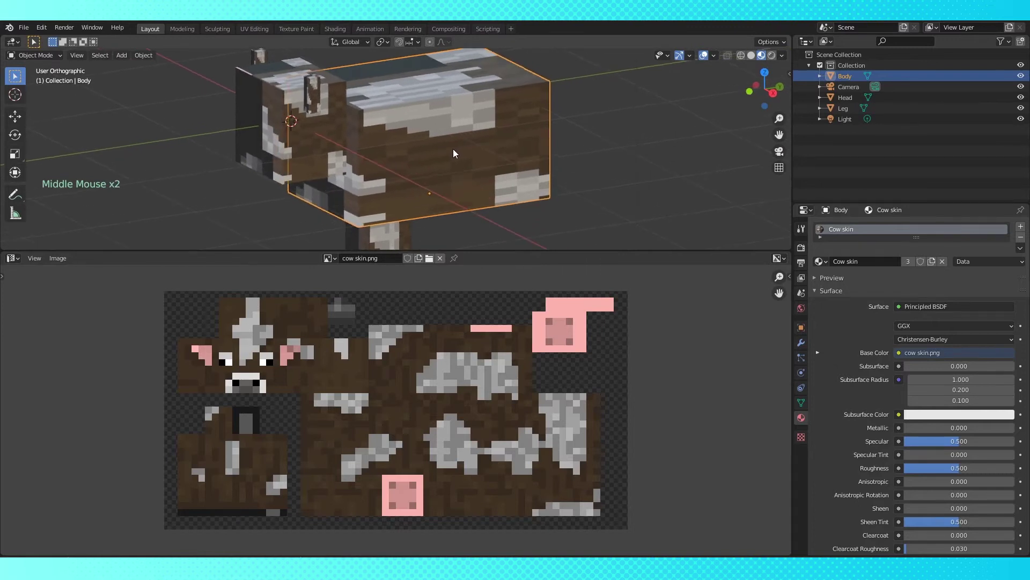
pyautogui.middleClick(426, 182)
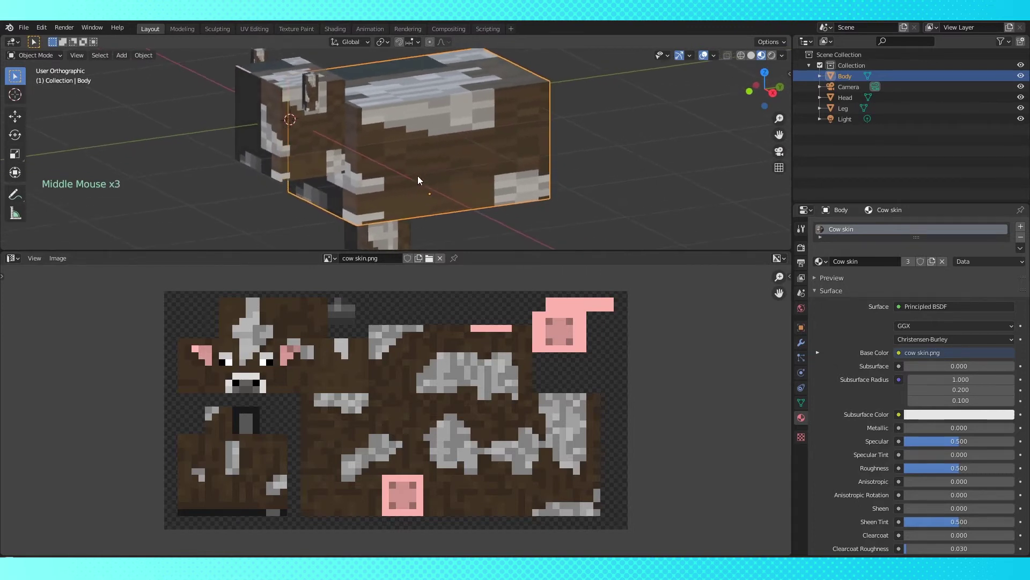
pyautogui.press('Tab')
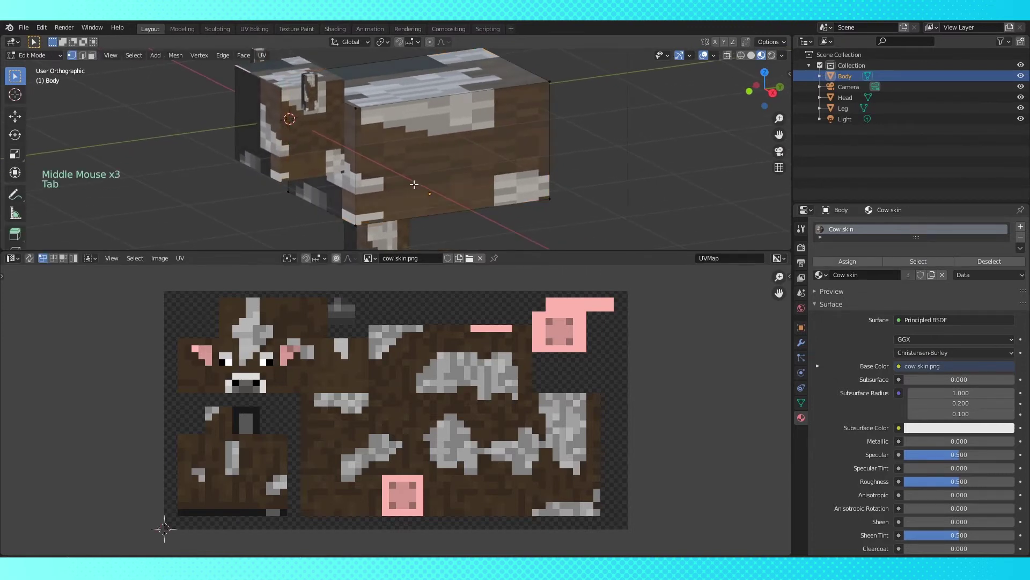
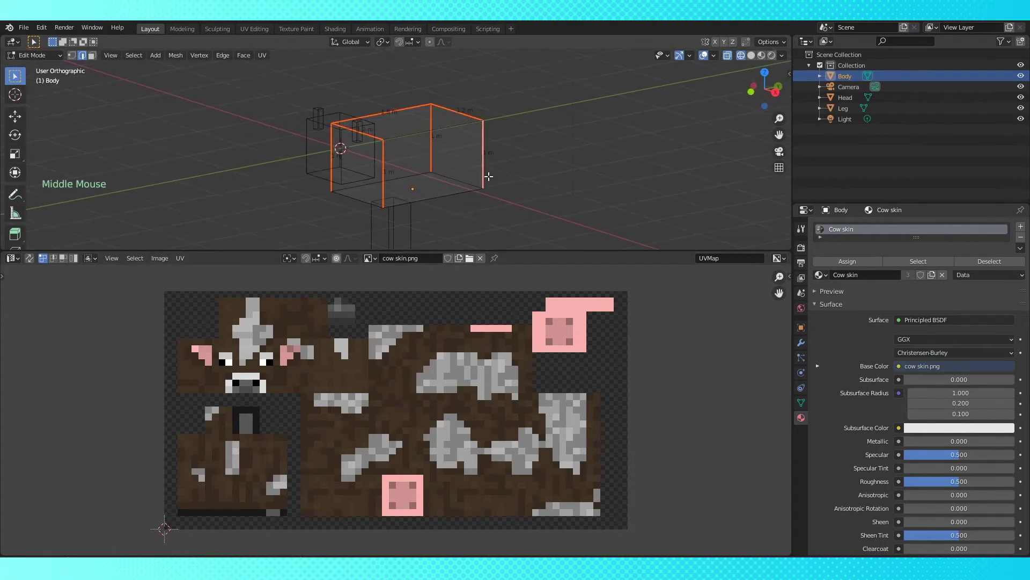
pyautogui.press('a')
pyautogui.press('u')
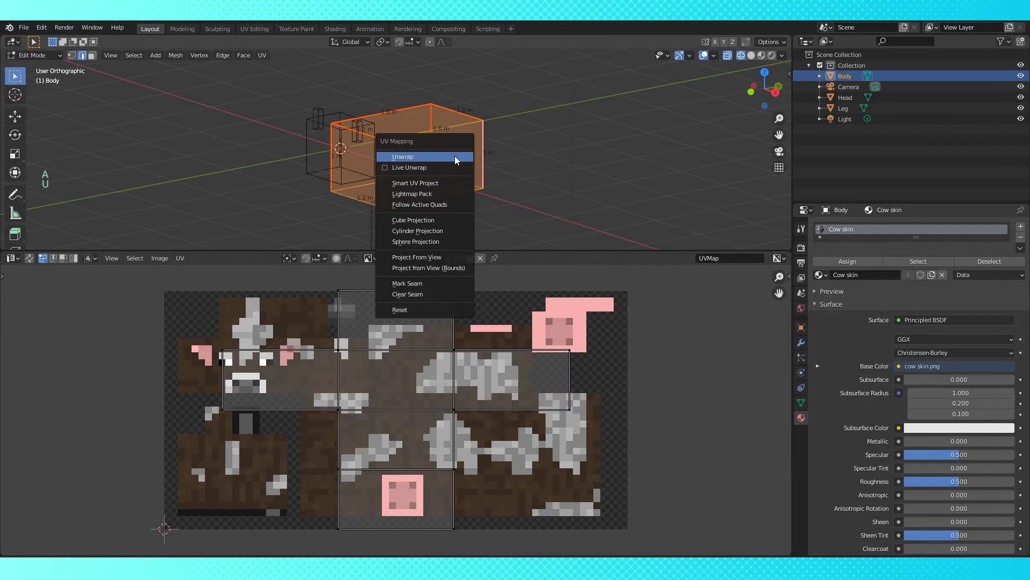
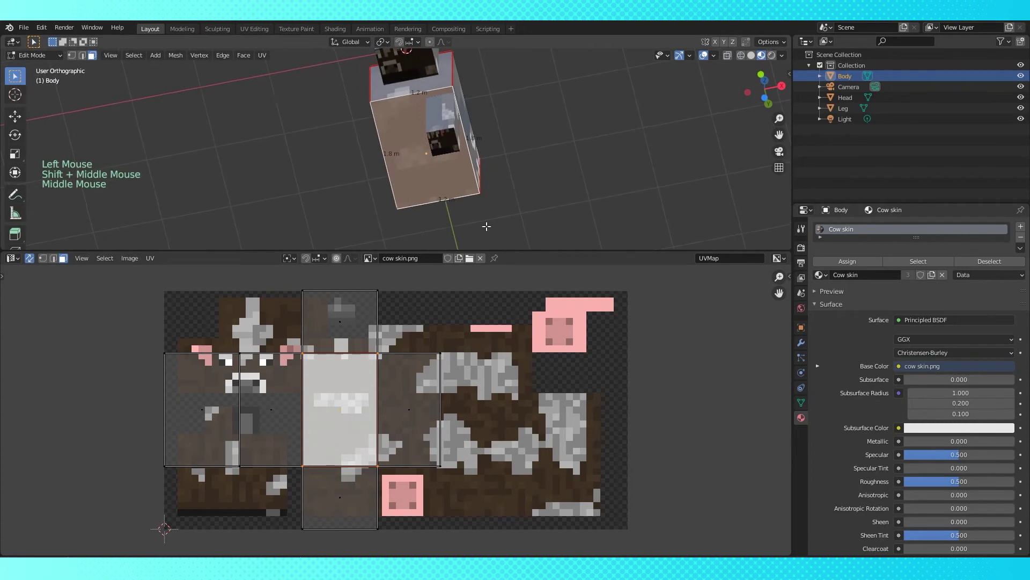
# Step: Rotate and move the body's whole UV layout over the skin's body area in the UV Editor
pyautogui.press('g')
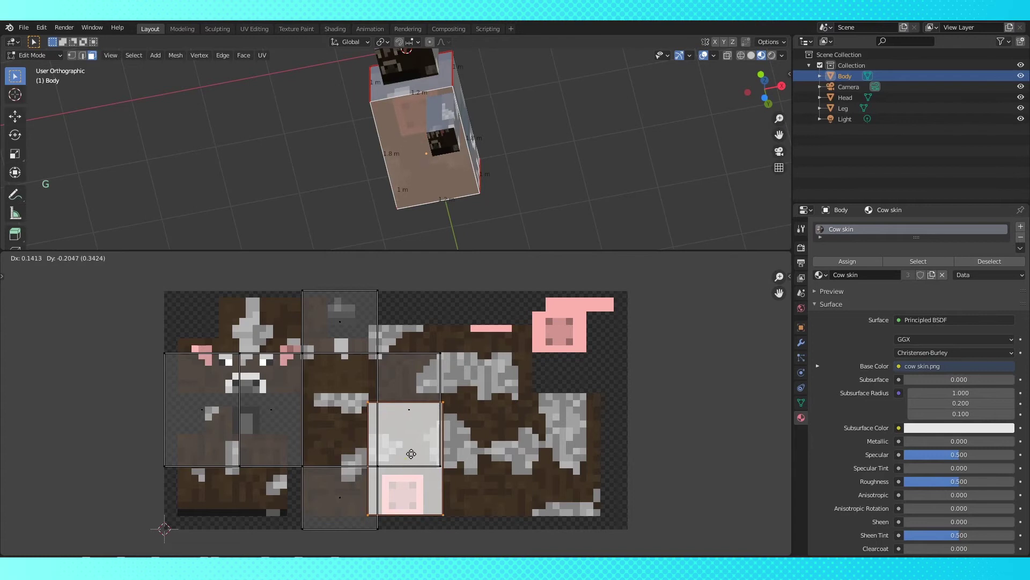
pyautogui.press('a')
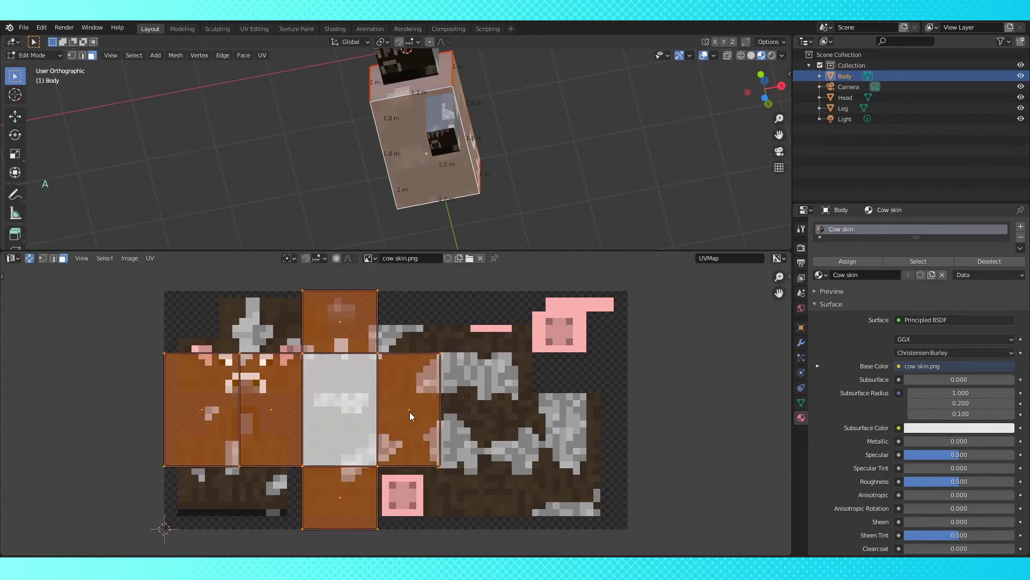
pyautogui.press('r')
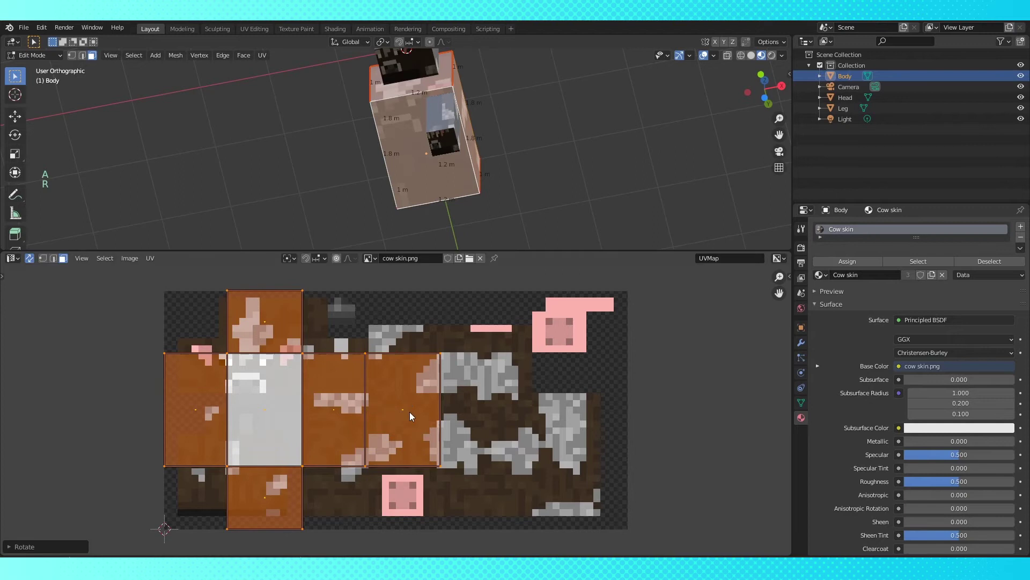
pyautogui.press('g')
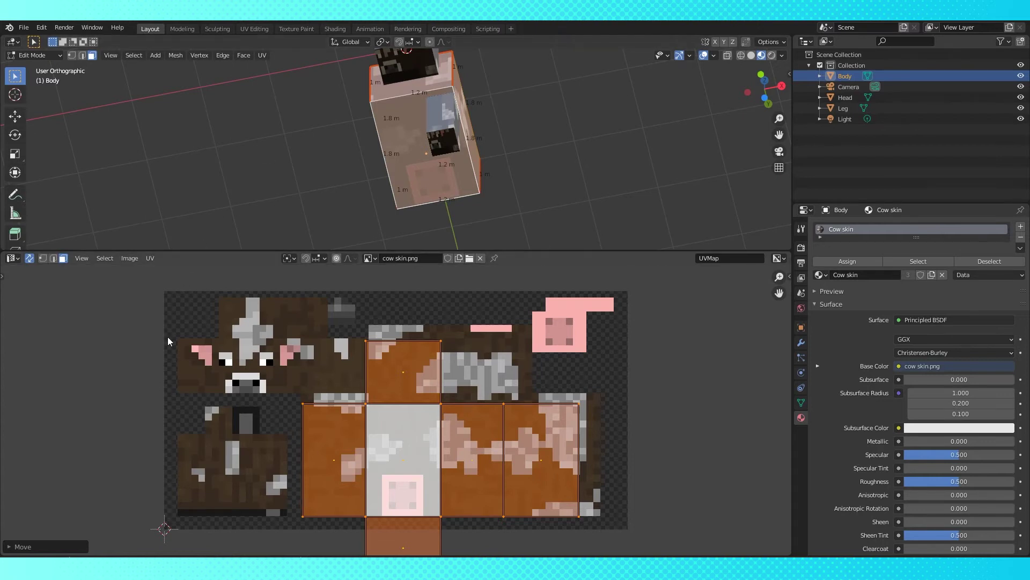
pyautogui.click(149, 262)
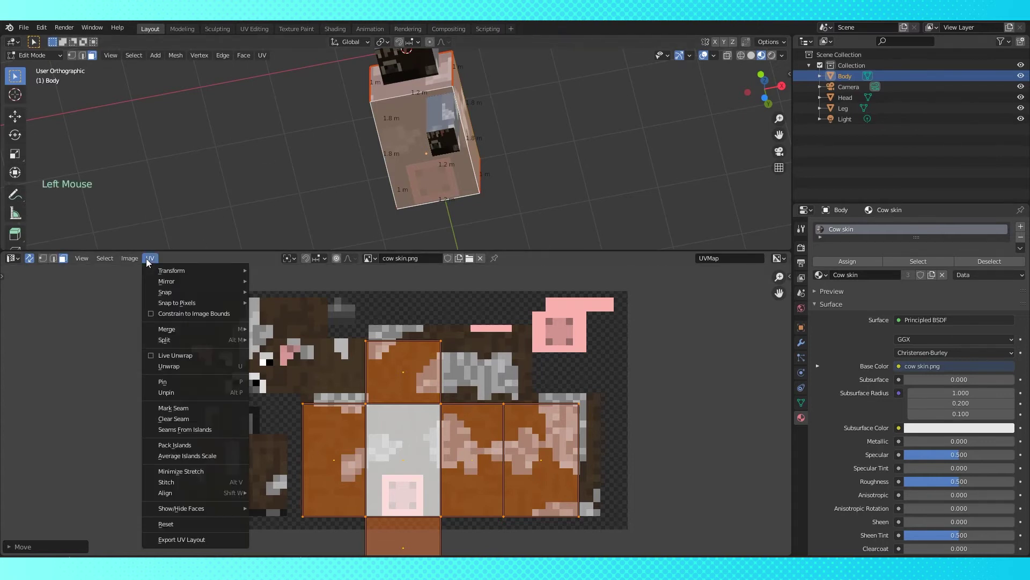
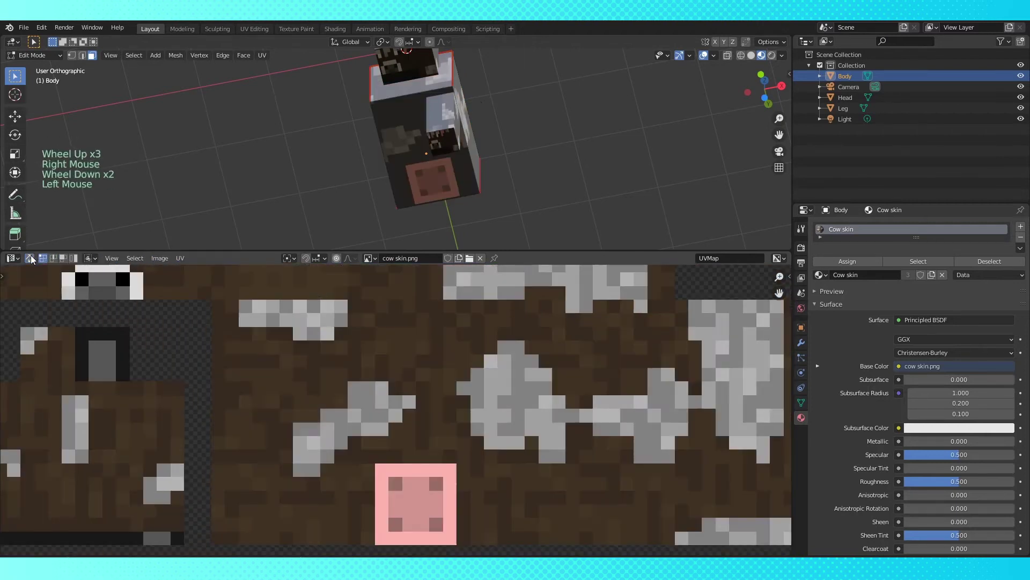
pyautogui.press('a')
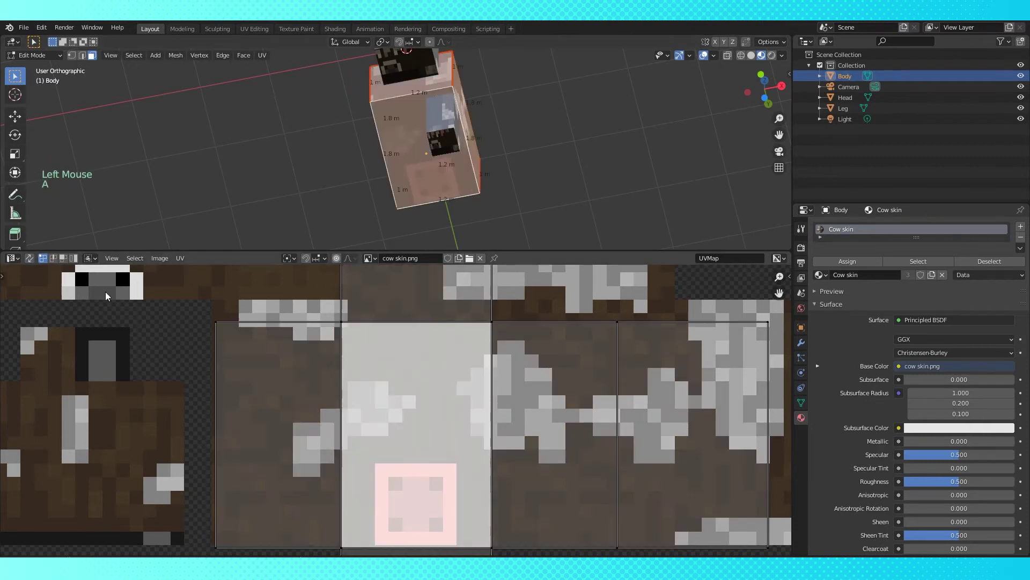
# Step: Grab individual UV corners and nudge them onto the skin's body region edges
pyautogui.click(45, 261)
pyautogui.rightClick(347, 323)
pyautogui.middleClick(364, 379)
pyautogui.rightClick(350, 498)
pyautogui.middleClick(363, 413)
pyautogui.scroll(3)
pyautogui.press('g')
pyautogui.scroll(-3)
pyautogui.rightClick(472, 494)
pyautogui.rightClick(466, 511)
pyautogui.press('g')
pyautogui.rightClick(540, 367)
pyautogui.press('g')
pyautogui.rightClick(636, 366)
pyautogui.rightClick(537, 506)
# Step: Fine-tune the remaining UV points so the layout encloses the pink udder patch
pyautogui.press('g')
pyautogui.rightClick(638, 506)
pyautogui.press('g')
pyautogui.rightClick(288, 366)
pyautogui.press('g')
pyautogui.rightClick(290, 506)
pyautogui.press('g')
pyautogui.middleClick(370, 499)
pyautogui.rightClick(357, 514)
pyautogui.press('g')
pyautogui.rightClick(449, 513)
pyautogui.press('g')
pyautogui.middleClick(495, 377)
pyautogui.press('g')
pyautogui.rightClick(459, 341)
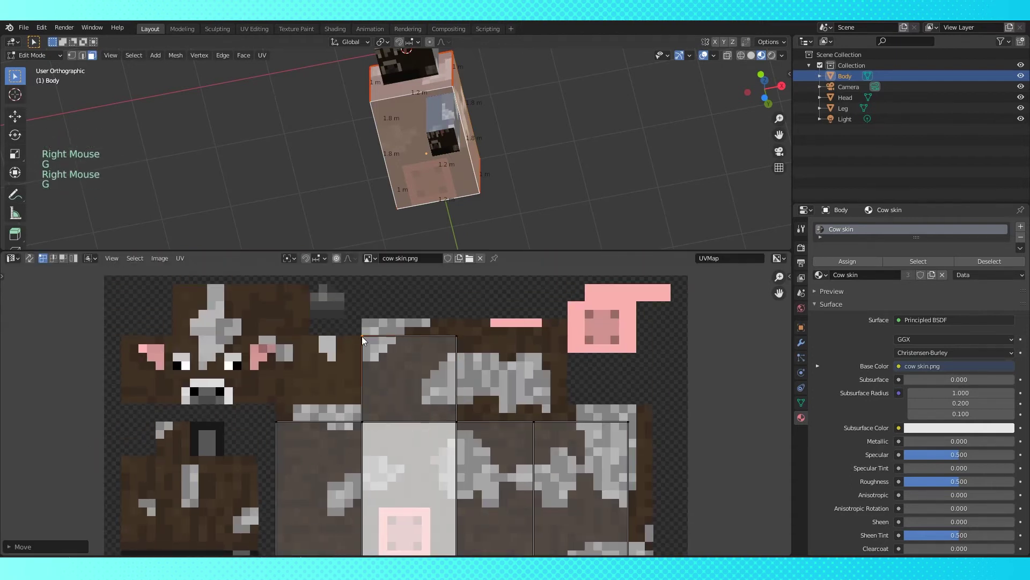
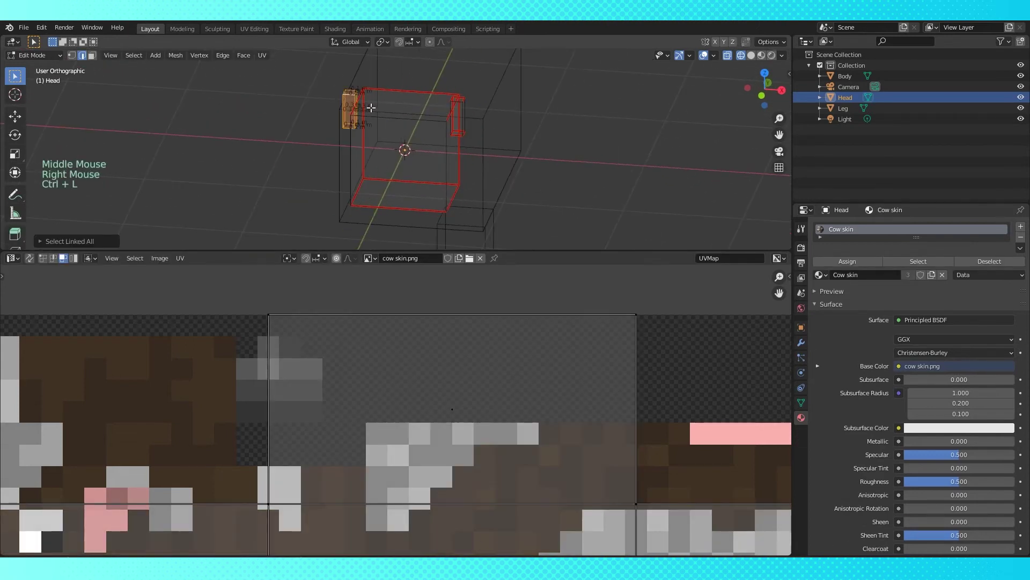
# Step: Delete the unwanted head vertices before marking seams and unwrapping
pyautogui.press('x')
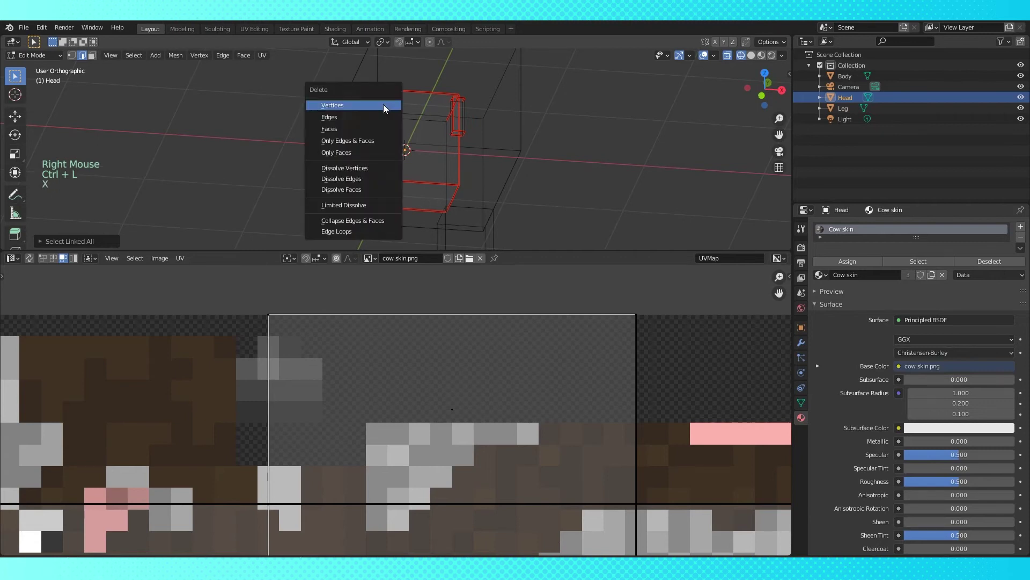
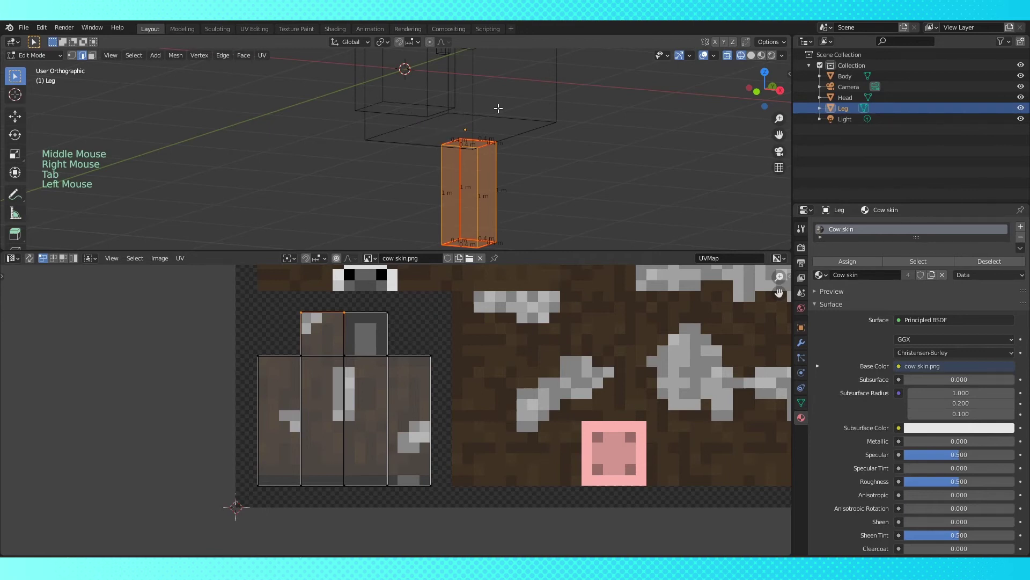
# Step: Select all of the leg's geometry so every face gets unwrapped
pyautogui.click(94, 59)
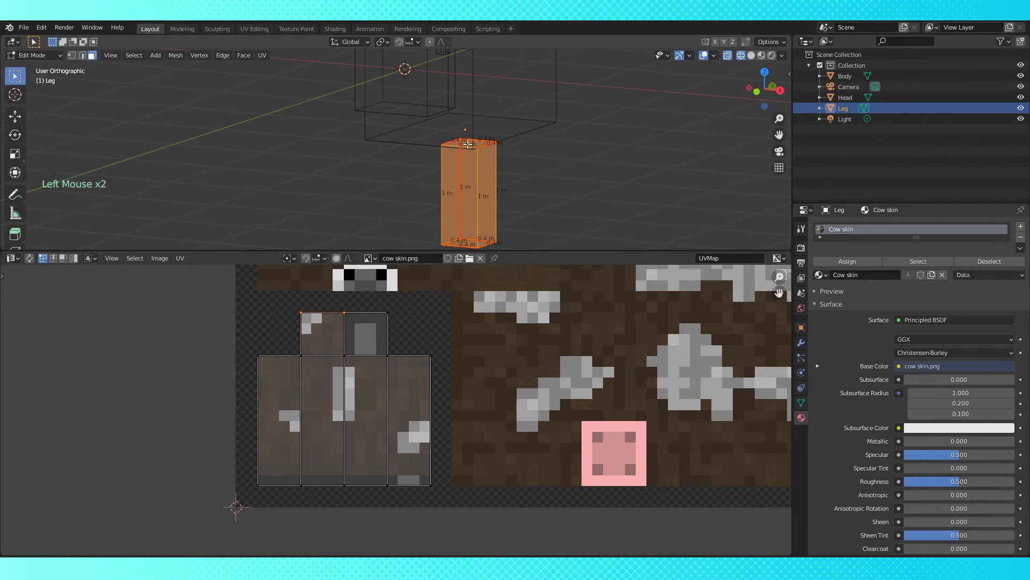
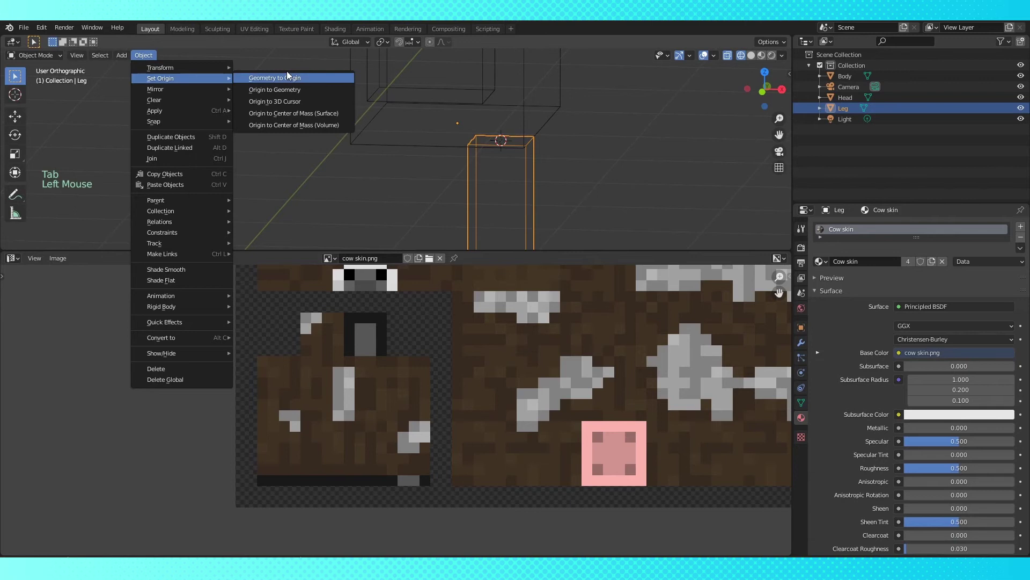
# Step: Zoom out and orbit to view the whole cow, then make the Body the active object
pyautogui.scroll(-3)
pyautogui.middleClick(496, 128)
pyautogui.scroll(-3)
pyautogui.middleClick(550, 122)
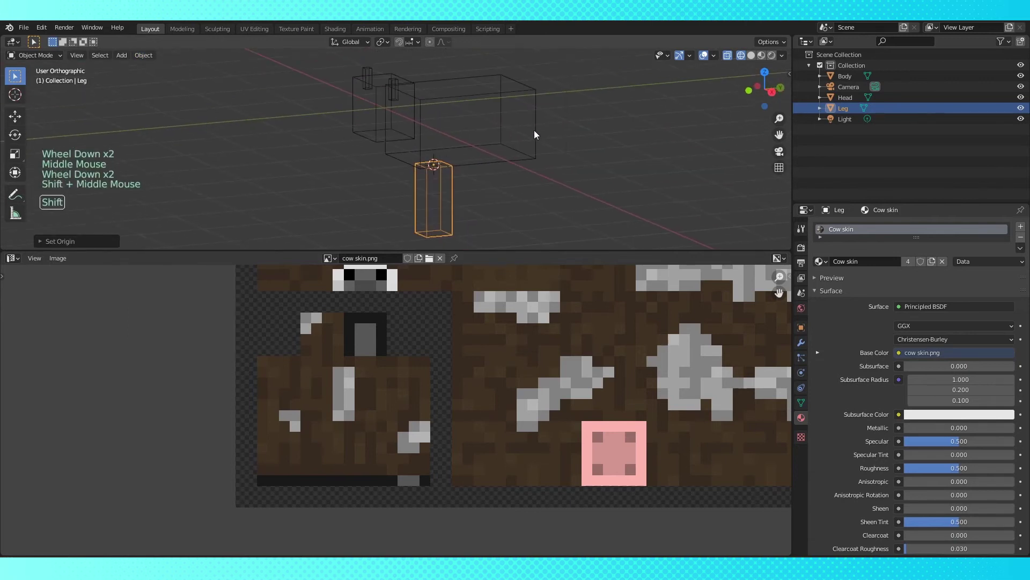
pyautogui.rightClick(491, 168)
pyautogui.click(151, 57)
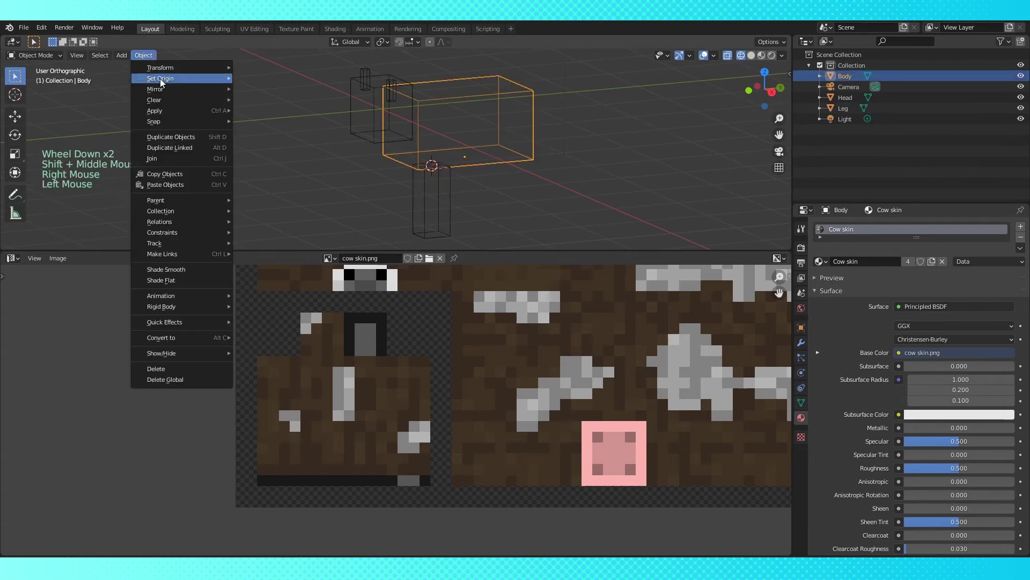